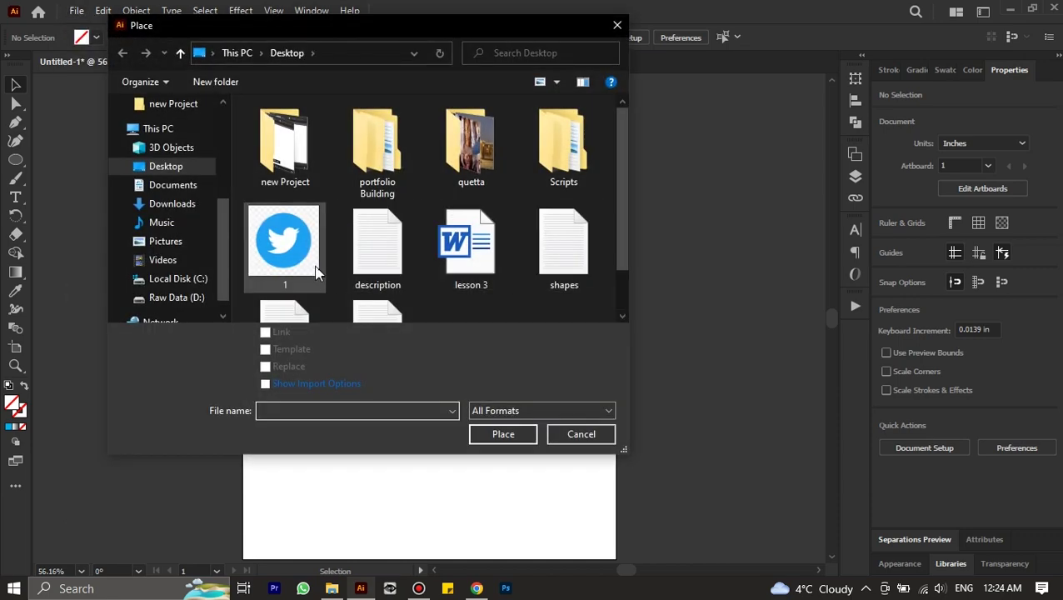
- Place the Twitter logo image '1' from the Desktop onto the artboard as a linked file
double_click(314, 271)
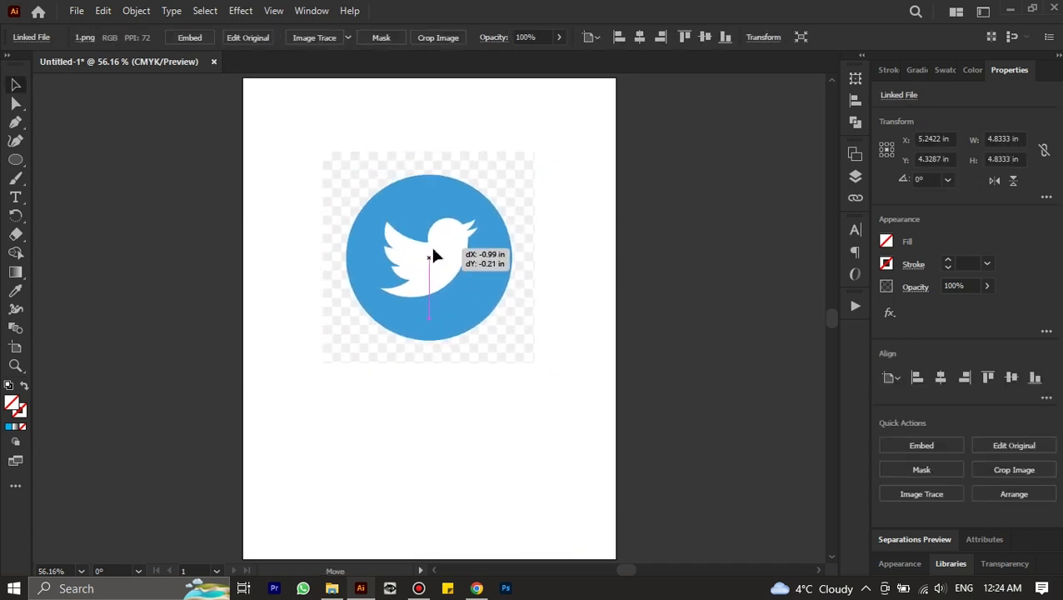
scroll(up, 3)
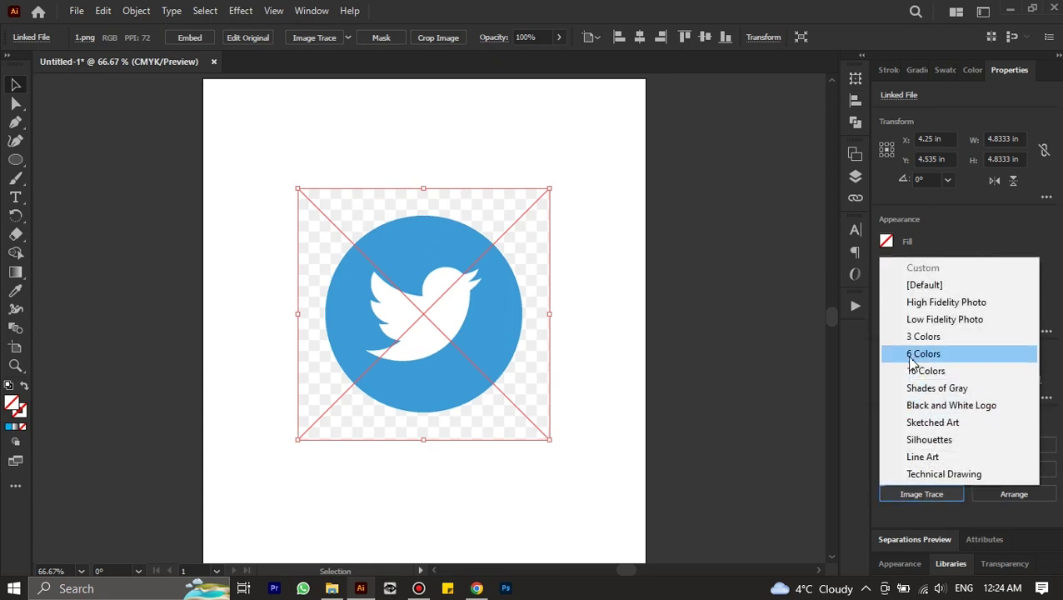
double_click(314, 47)
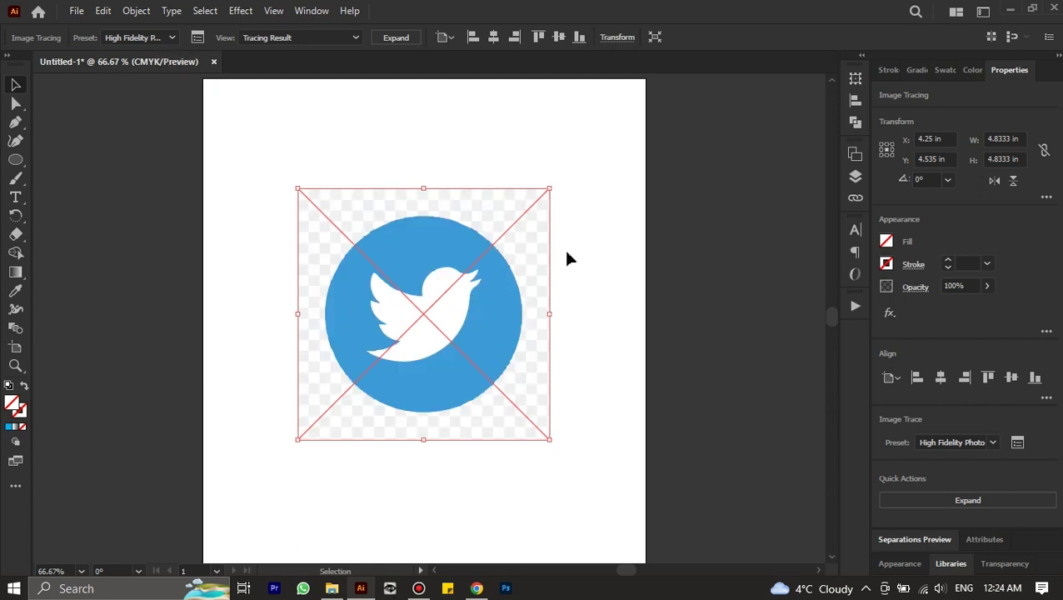
scroll(up, 3)
scroll(down, 3)
scroll(down, 3)
scroll(down, 3)
scroll(down, 3)
scroll(down, 3)
scroll(up, 3)
scroll(down, 3)
scroll(down, 3)
scroll(down, 3)
key(ctrl+0)
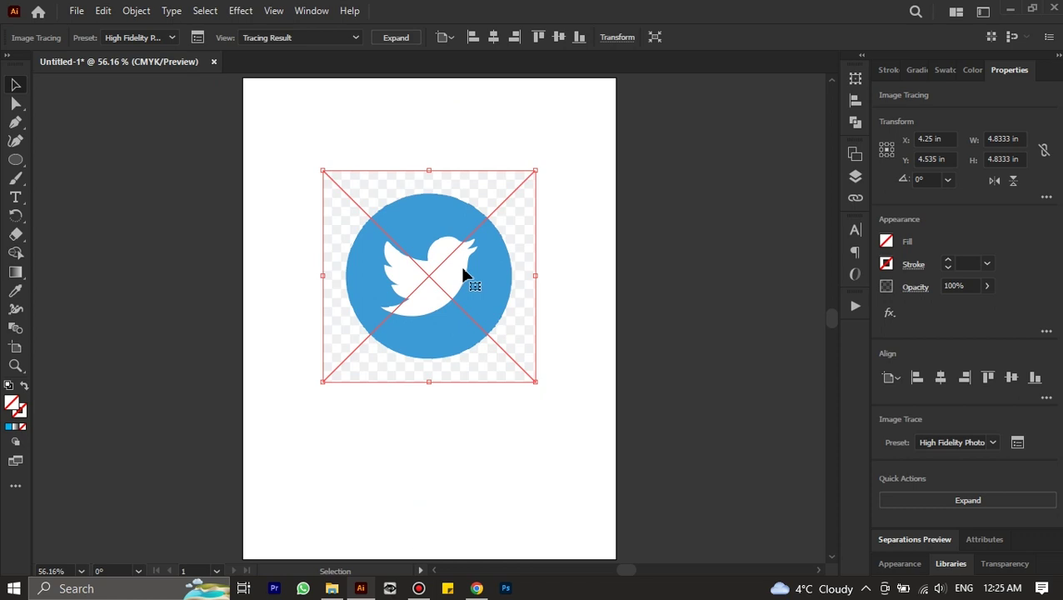
key(ctrl+z)
key(ctrl+z)
- Rename the new layer above the image layer to 'twitter logo'
scroll(up, 3)
scroll(down, 3)
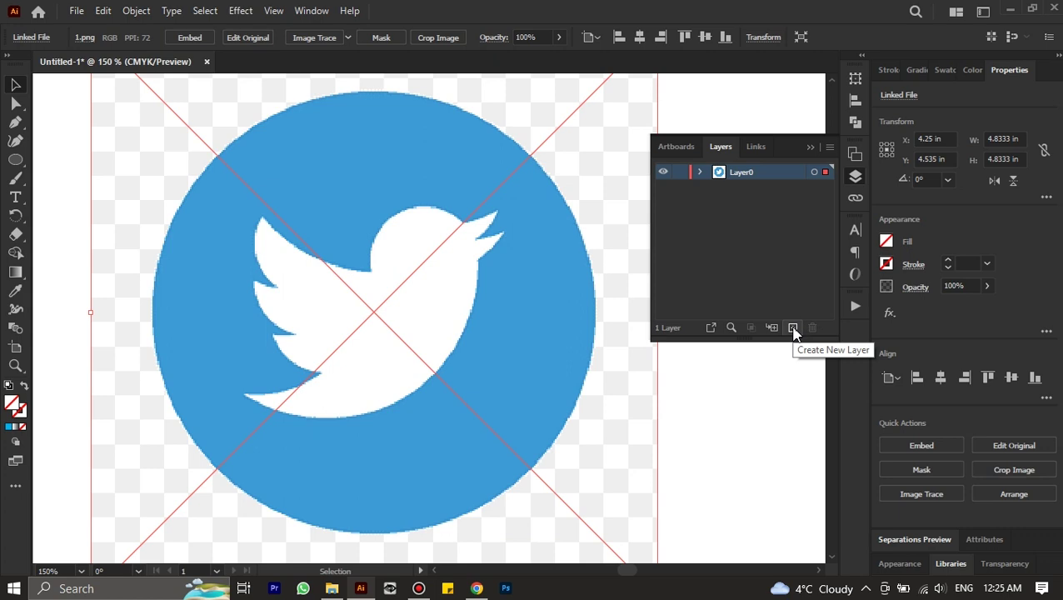
double_click(746, 178)
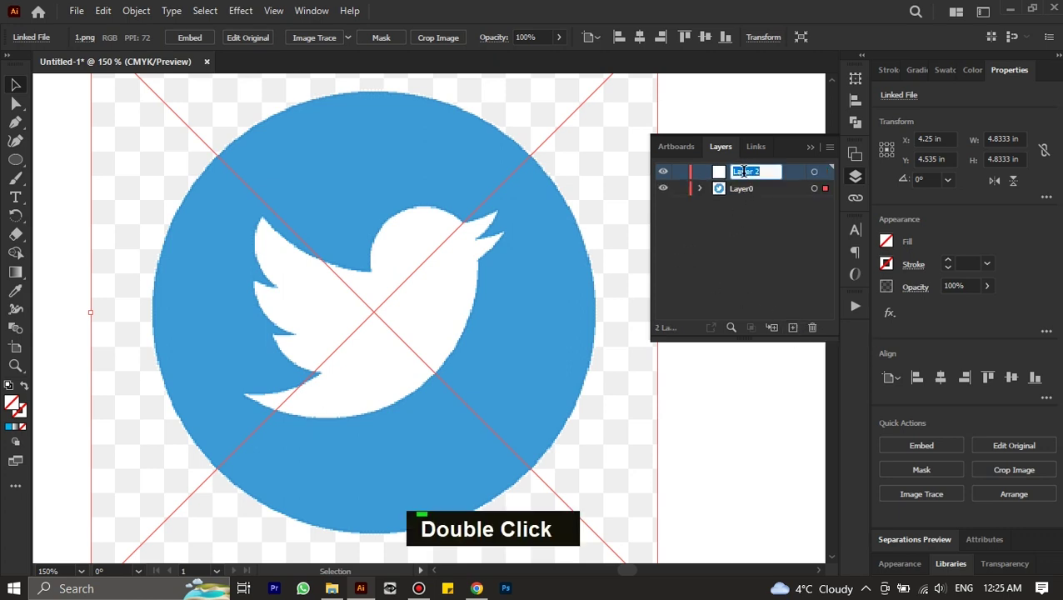
text(twitter logo)
key(Return)
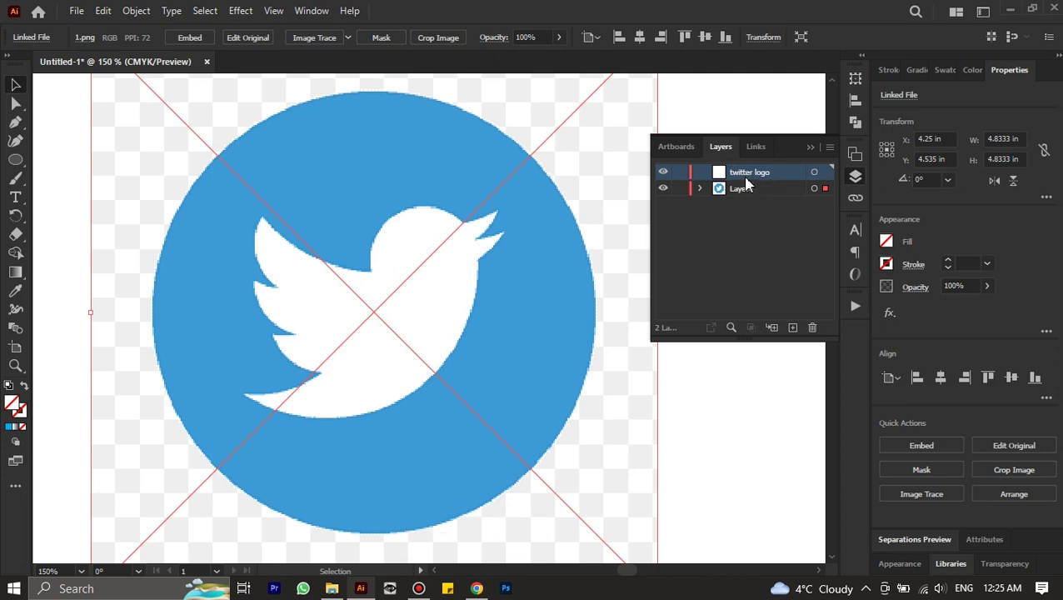
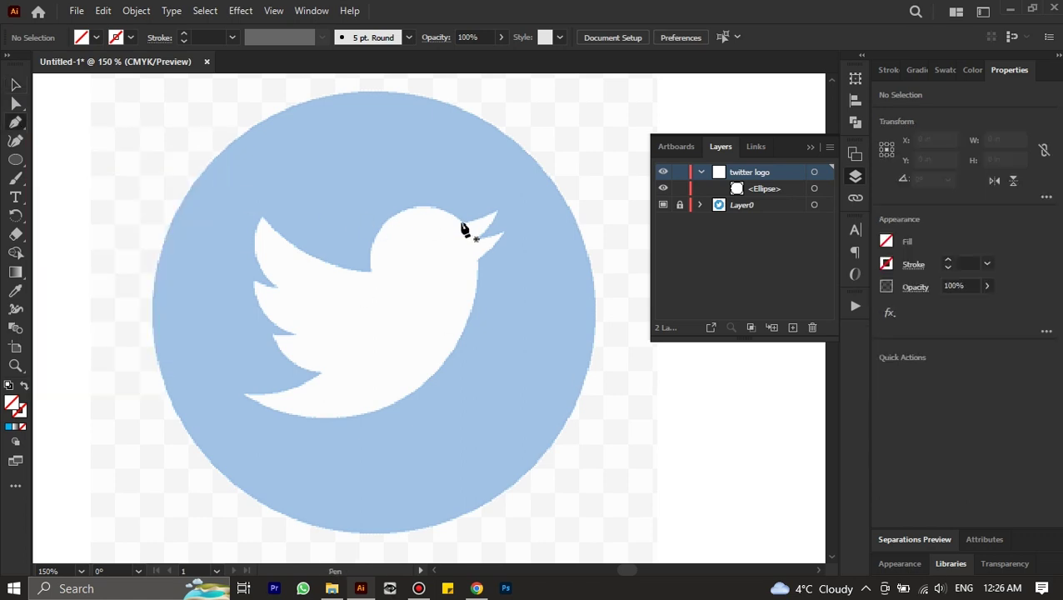
- Zoom and scroll around the artboard while drawing the circle and starting the belly path
scroll(up, 3)
scroll(down, 3)
scroll(up, 3)
scroll(up, 3)
scroll(down, 3)
scroll(up, 3)
scroll(down, 3)
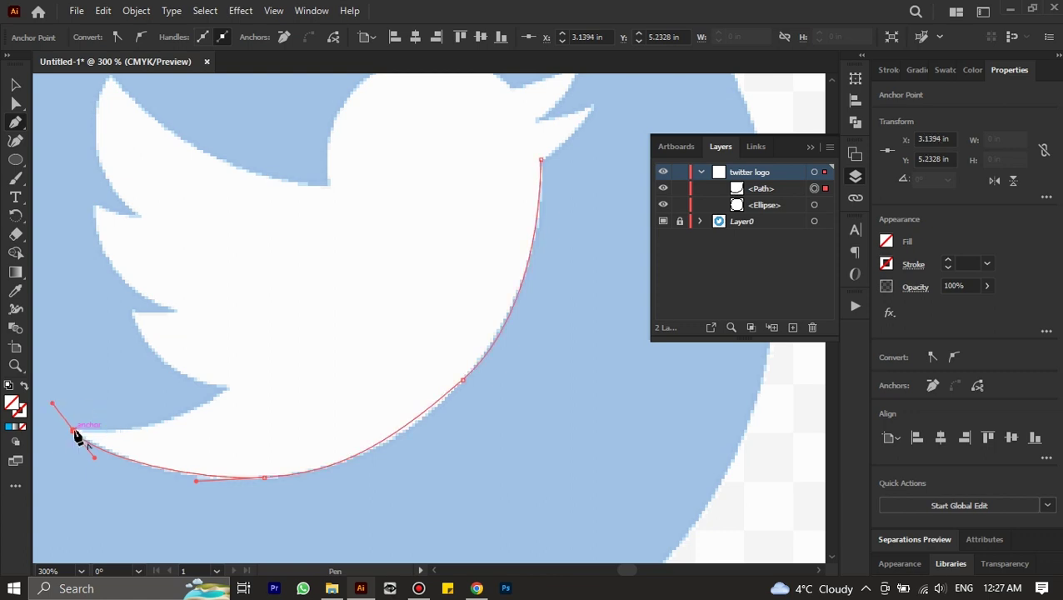
- Trace anchors along the tail tip, tail notch, wing notch and a sharp upper wing tip
click(80, 431)
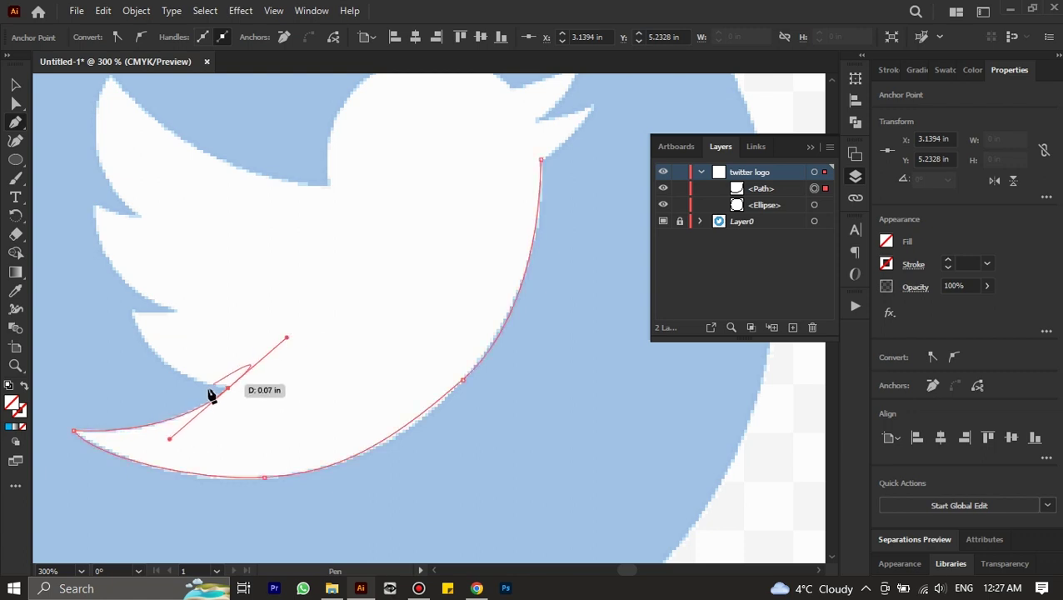
click(234, 387)
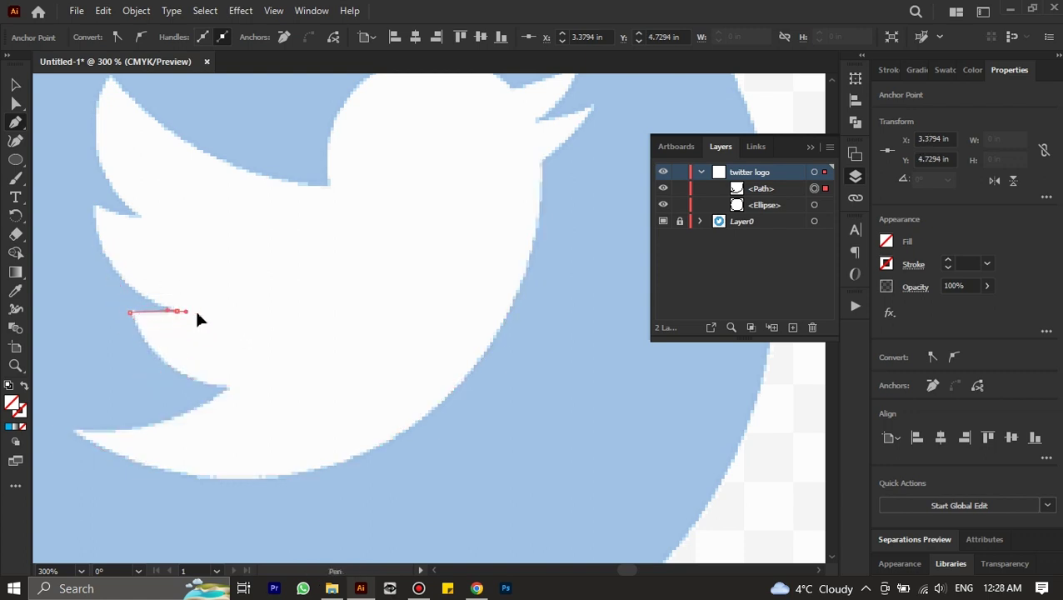
click(184, 311)
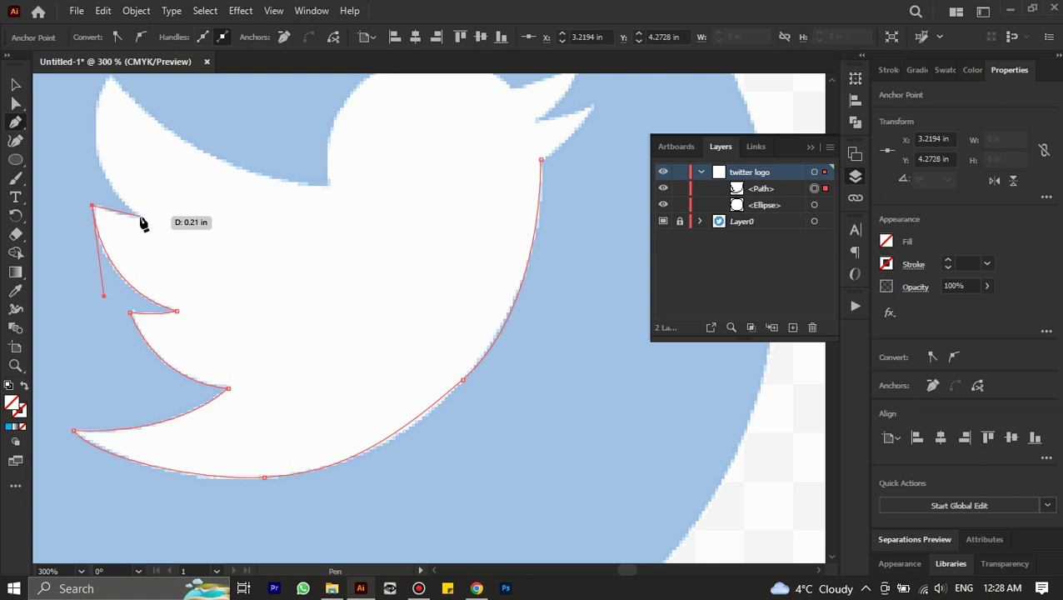
click(147, 217)
scroll(up, 3)
key(ctrl+z)
key(space)
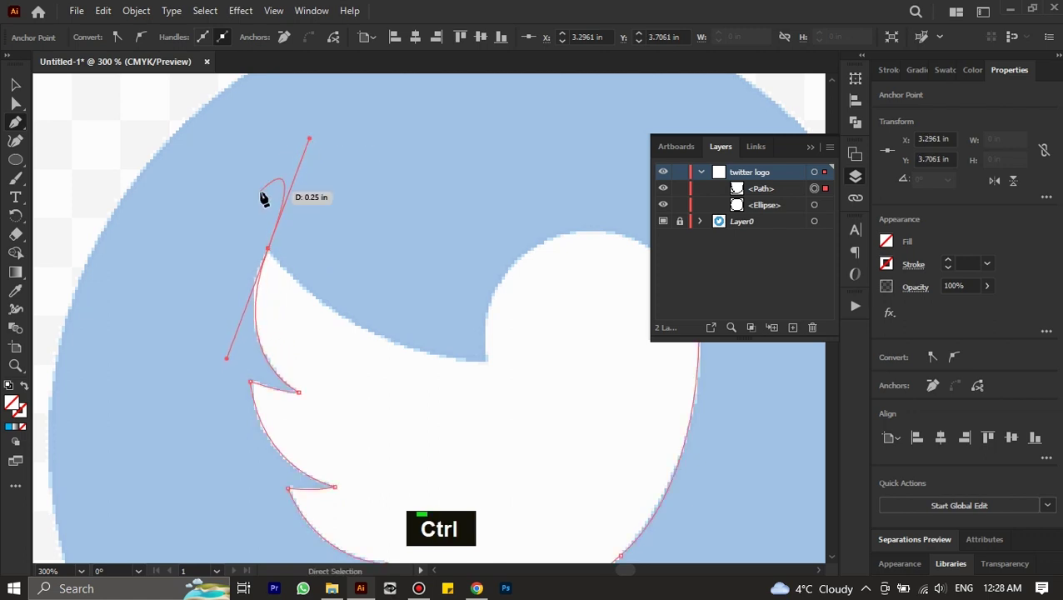
key(ctrl+z)
key(ctrl+z)
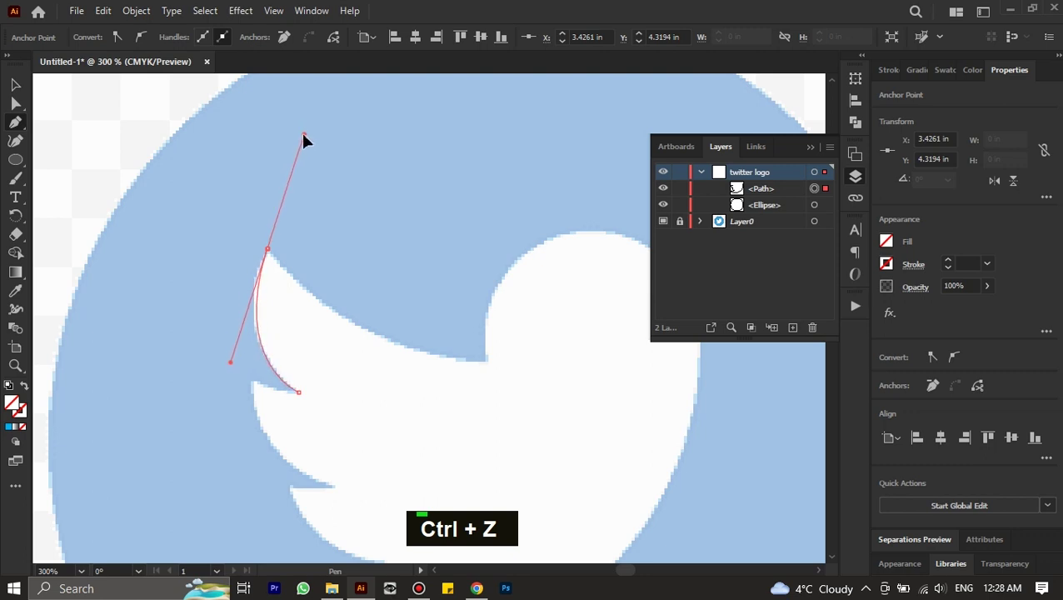
- Continue the path from where the wing meets the back up to the crown of the head
click(271, 253)
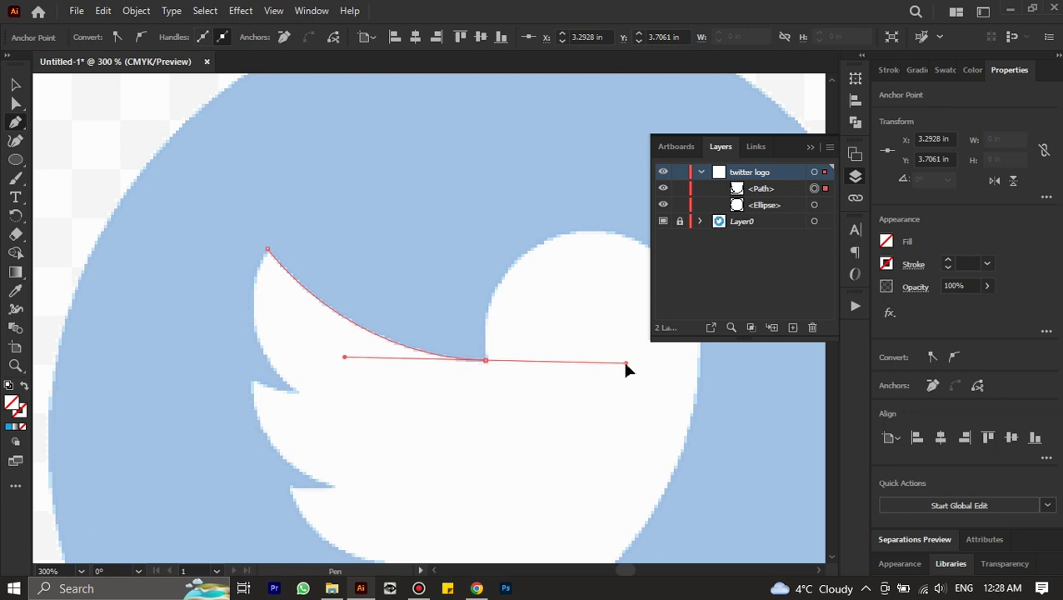
click(492, 360)
key(space)
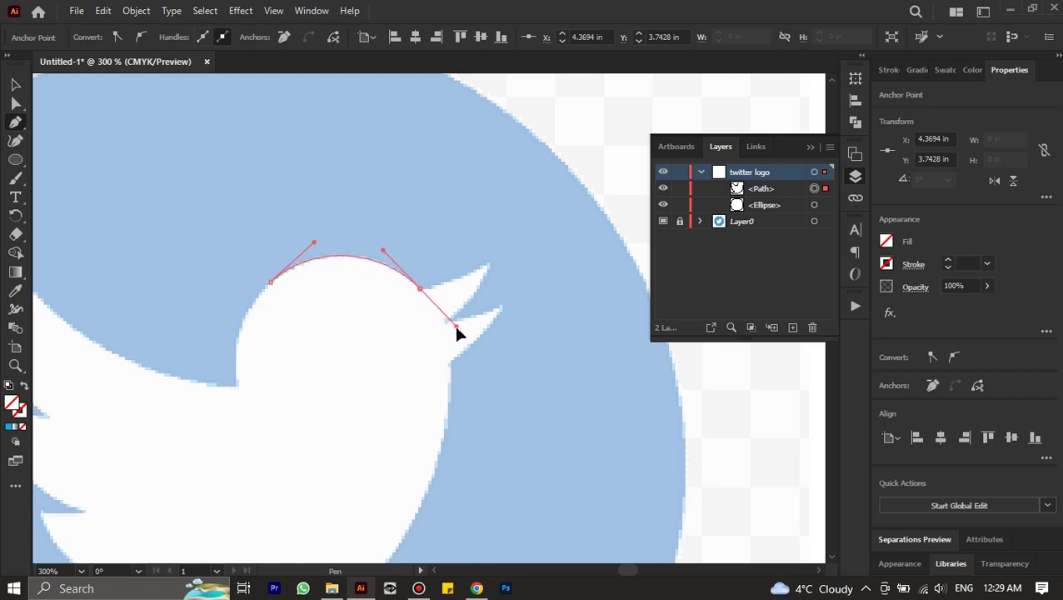
- Trace the beak with anchors at its top, upper tip, mouth corner and lower tip
click(426, 290)
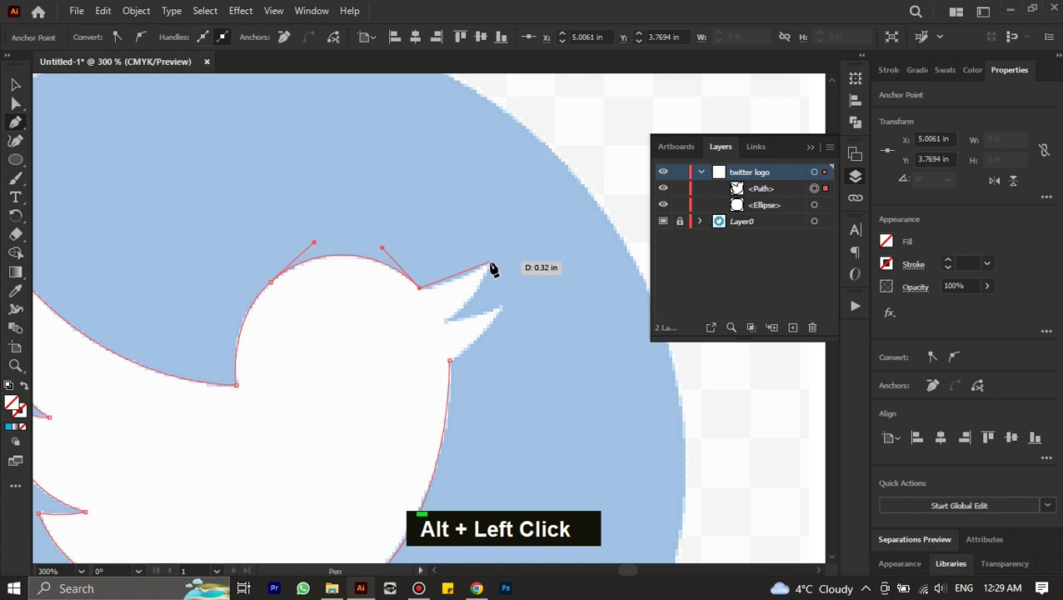
click(498, 265)
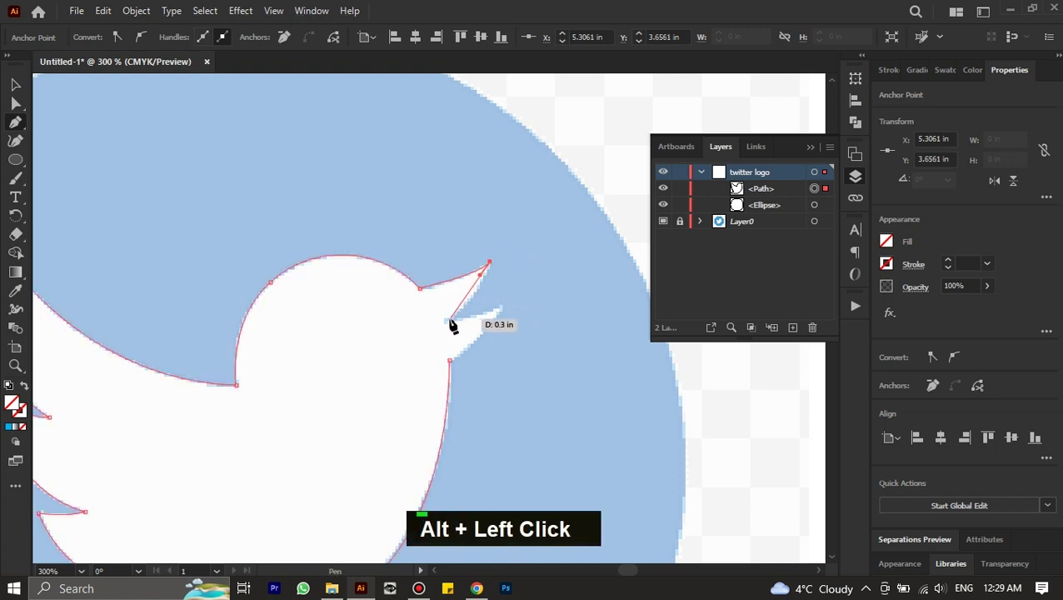
click(456, 321)
click(513, 308)
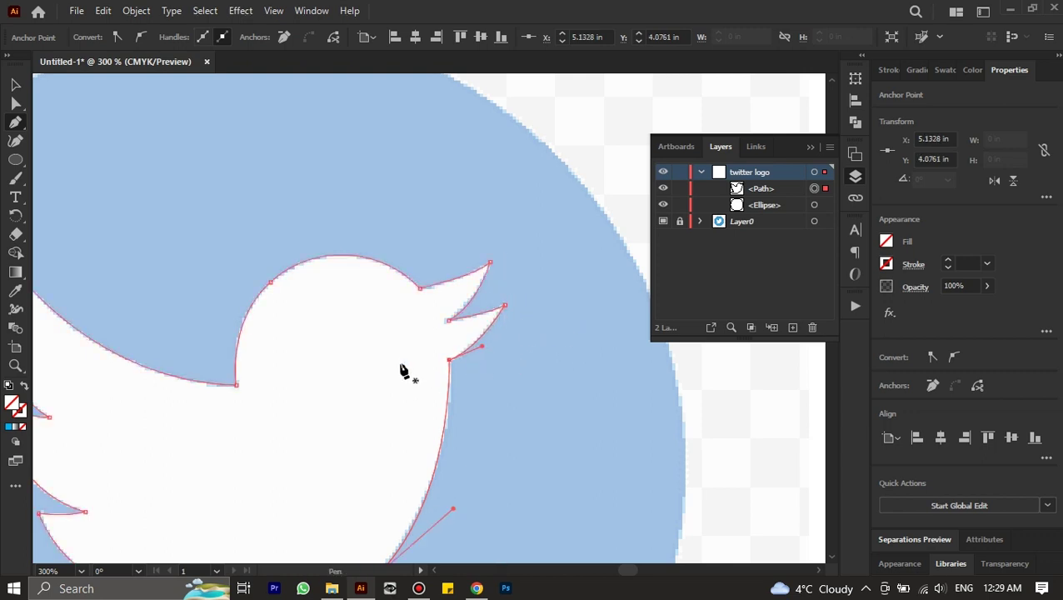
scroll(down, 3)
scroll(down, 3)
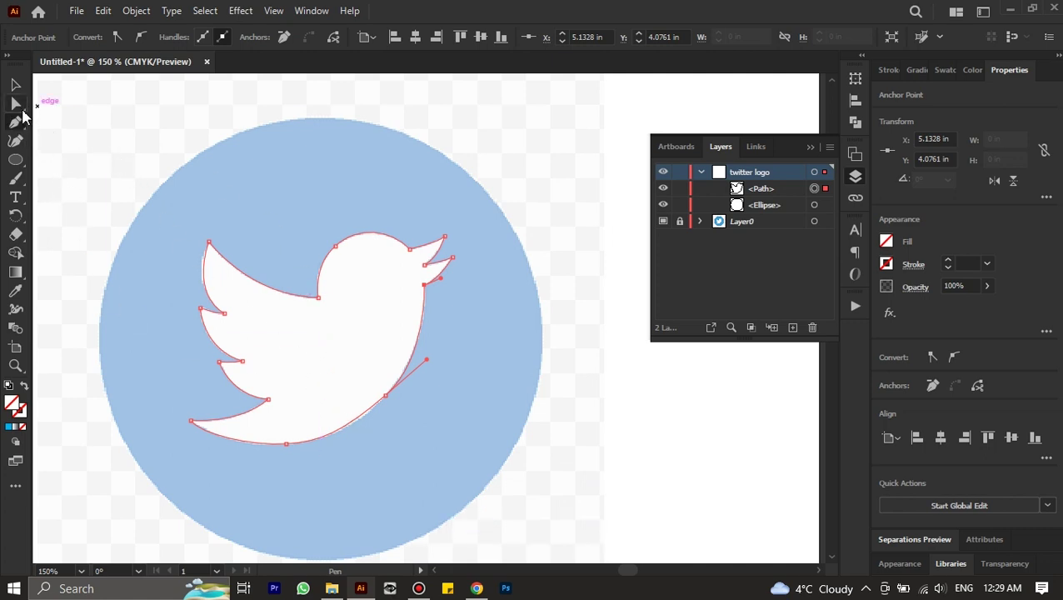
scroll(up, 3)
scroll(down, 3)
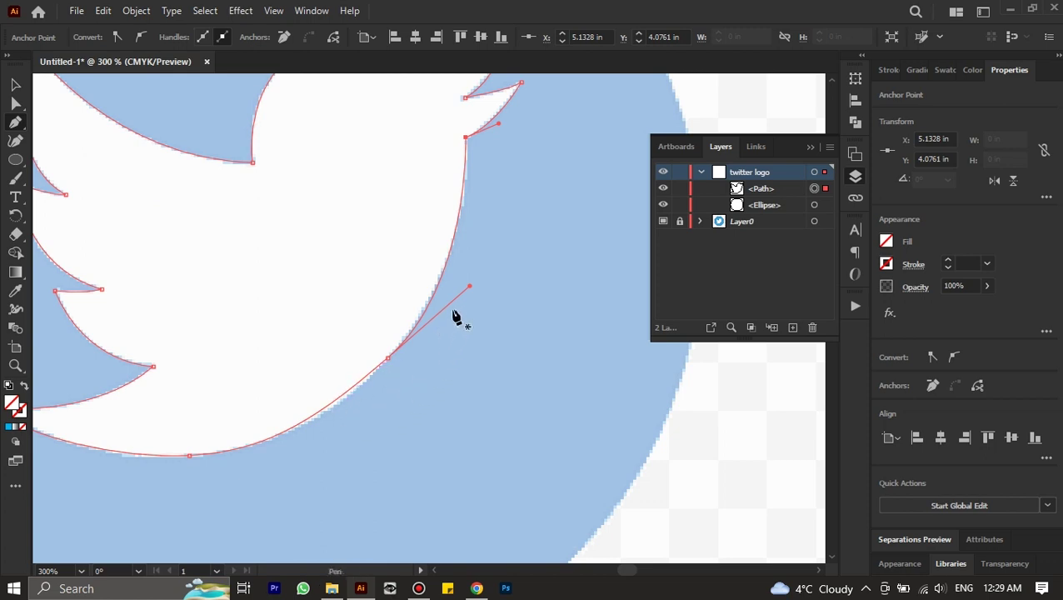
key(ctrl+z)
- Trace the curved belly down to the tail tip, closing the bird outline
click(393, 359)
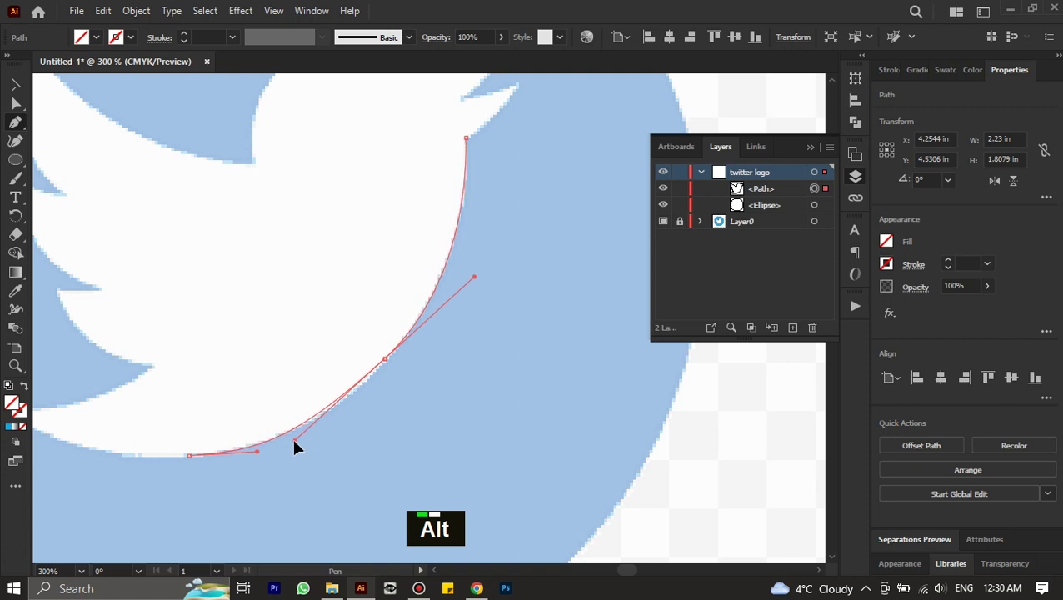
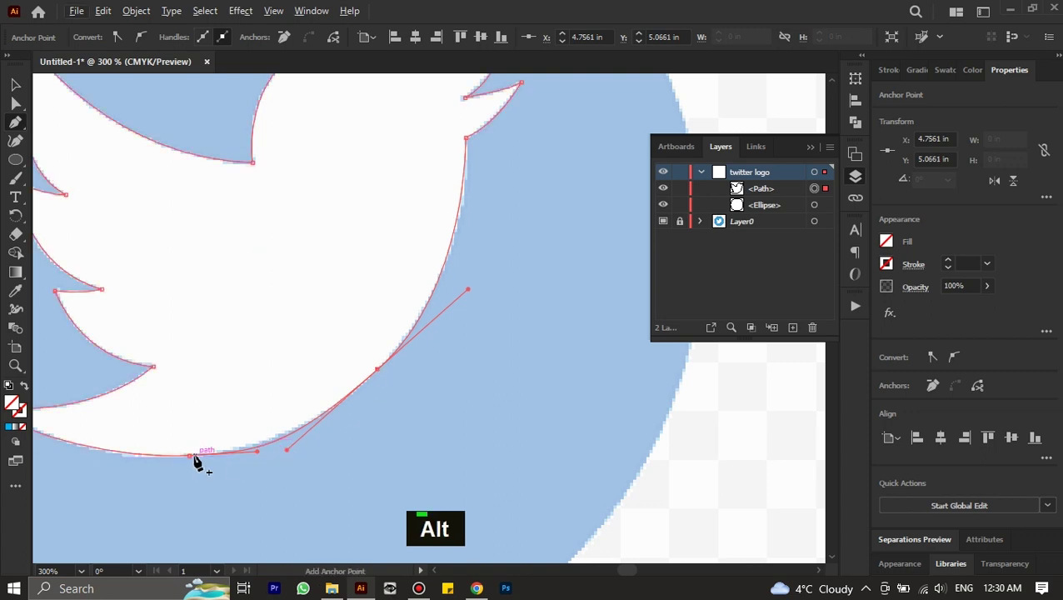
click(198, 457)
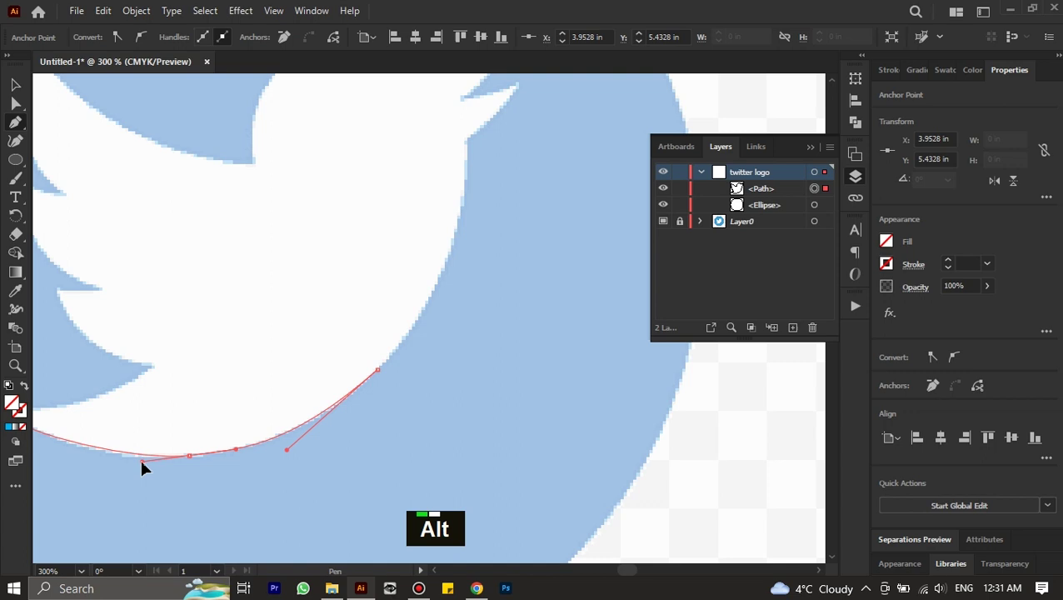
scroll(up, 3)
scroll(down, 3)
scroll(up, 3)
click(120, 443)
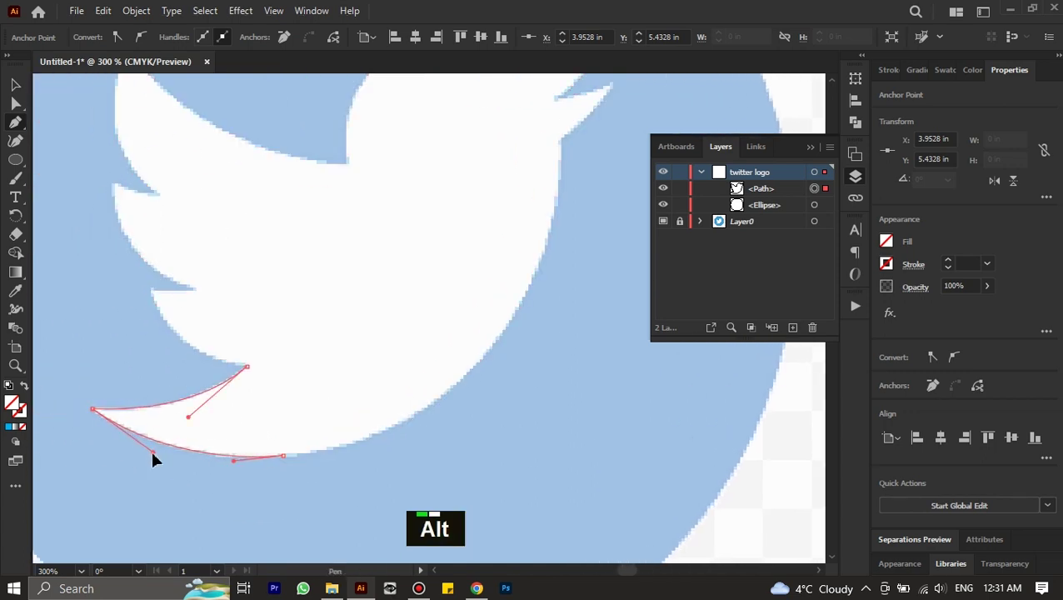
scroll(down, 3)
scroll(down, 3)
scroll(up, 3)
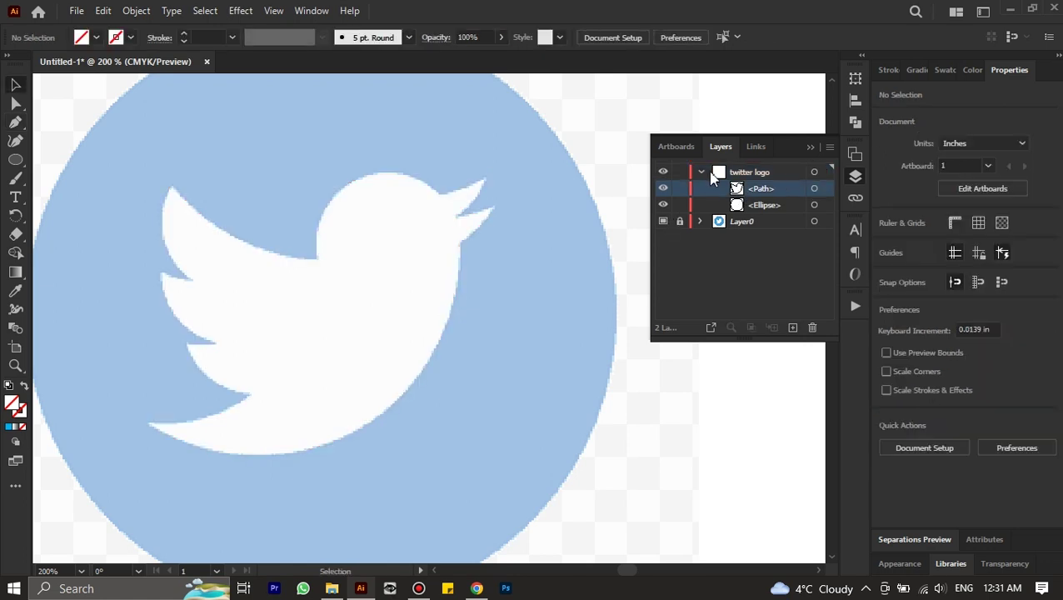
- Select the Ellipse and fill it with the original logo's bright blue
double_click(709, 177)
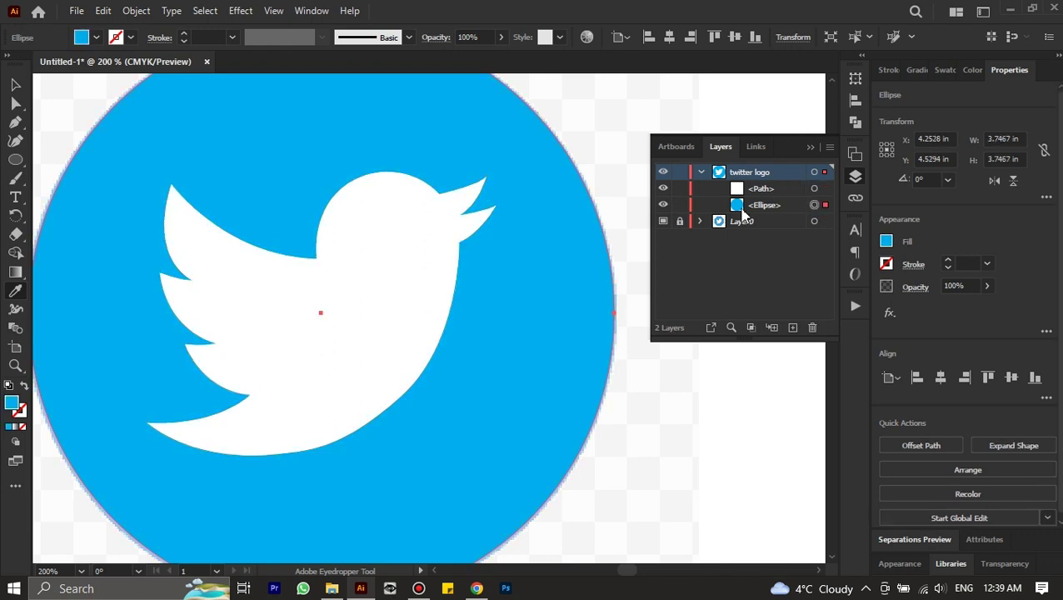
key(ctrl+z)
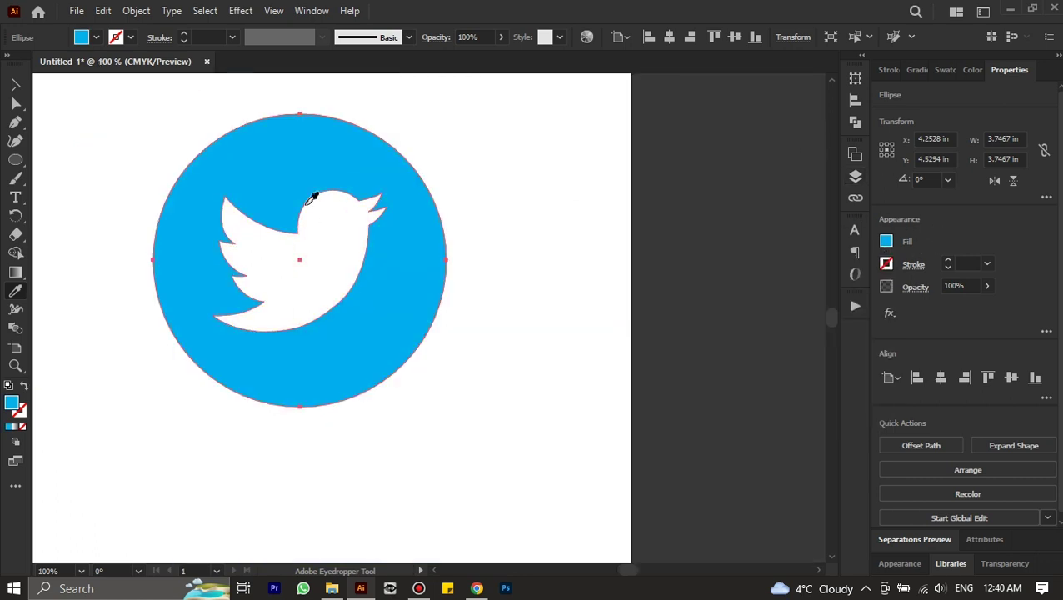
- Group the circle and bird, then export the selection as a 10000 px PNG
double_click(580, 469)
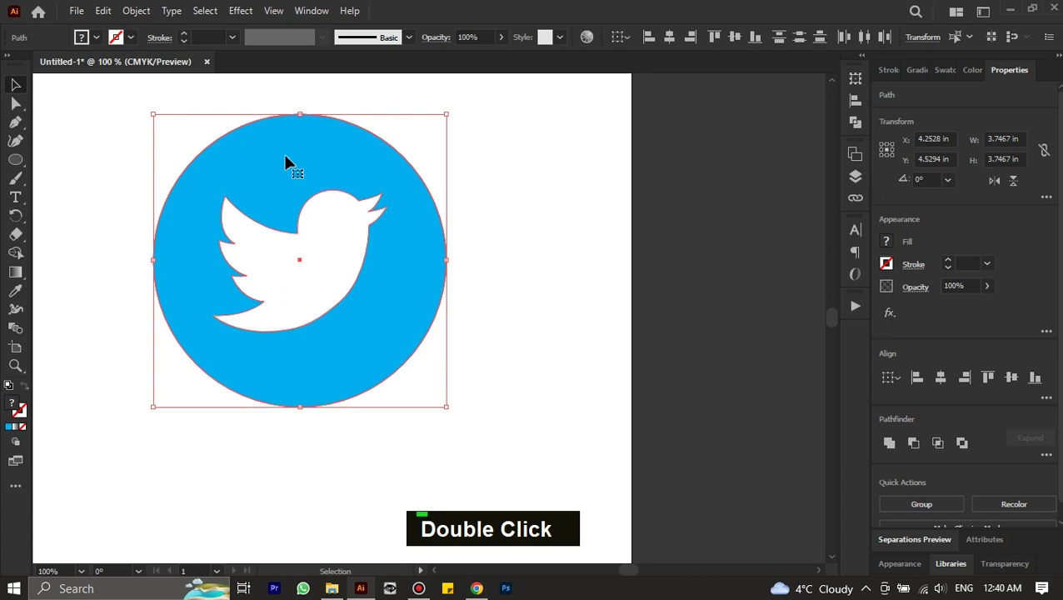
right_click(290, 166)
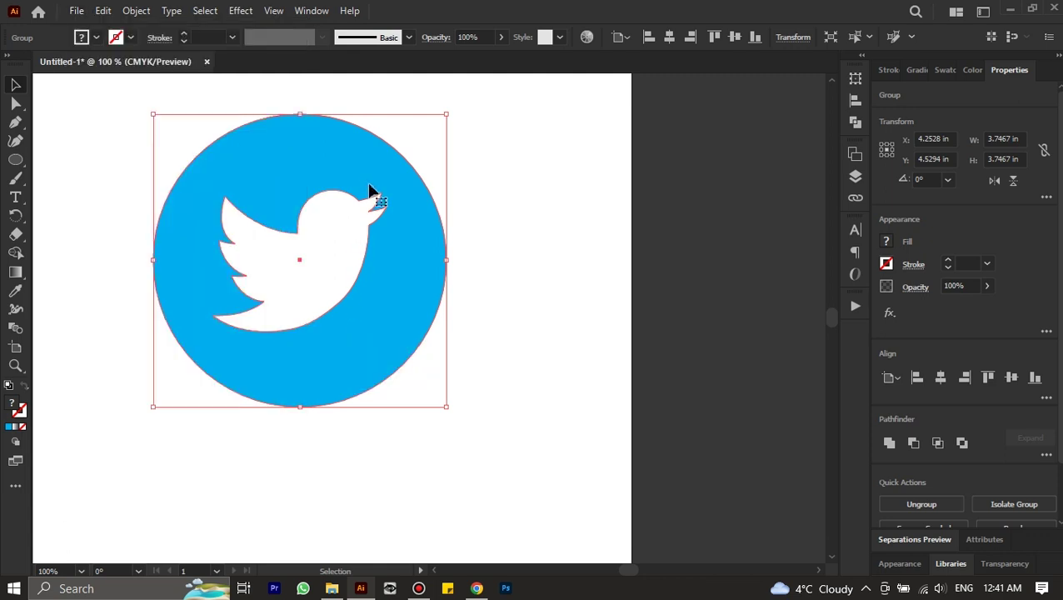
right_click(366, 192)
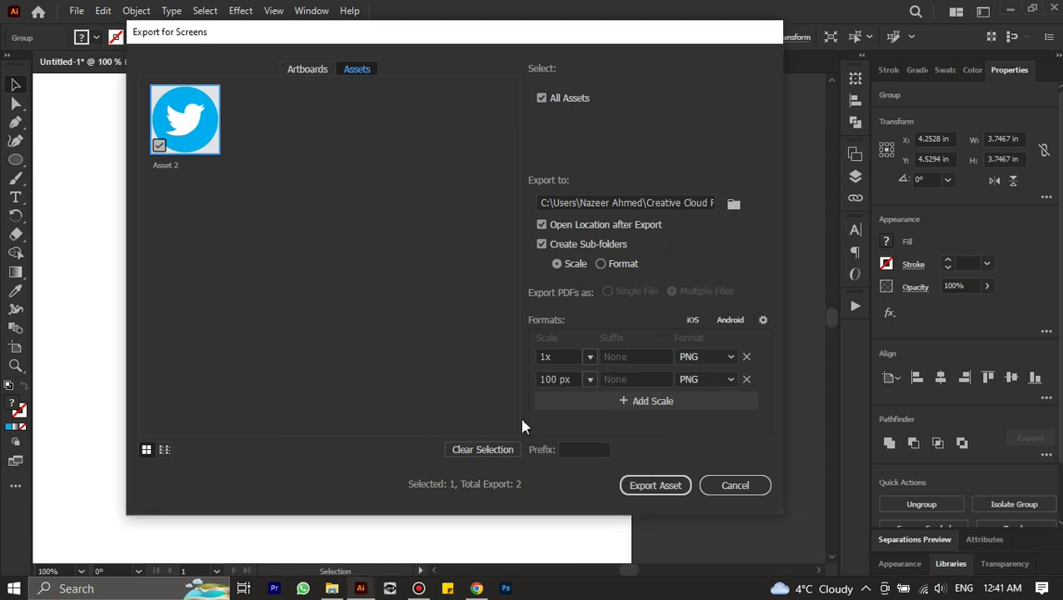
text(10000)
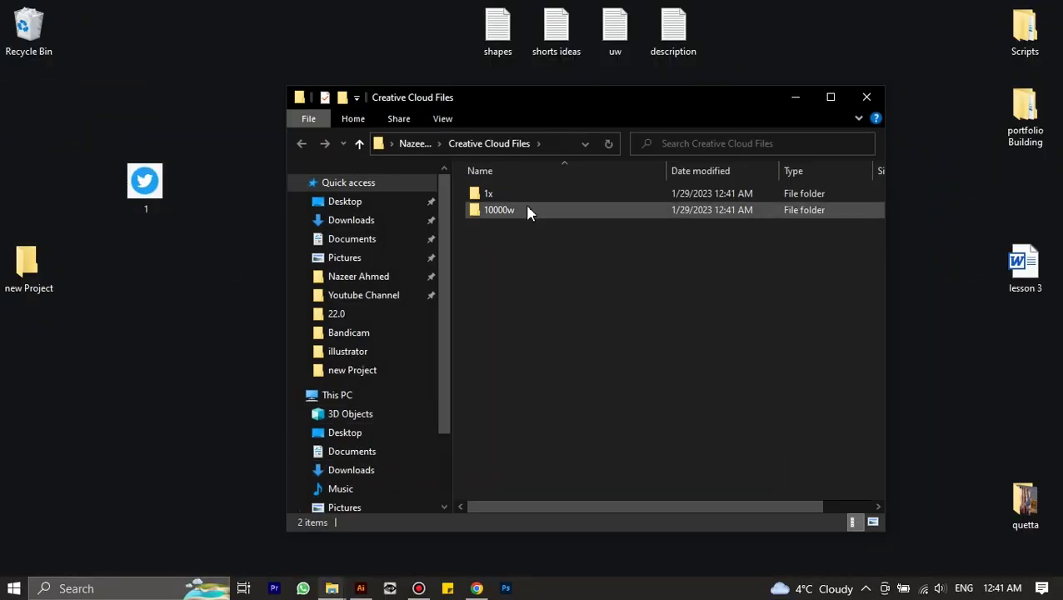
- In the 10000w folder, check Asset 2.png's properties show 10000 × 10000 pixels
double_click(509, 221)
scroll(up, 3)
right_click(544, 244)
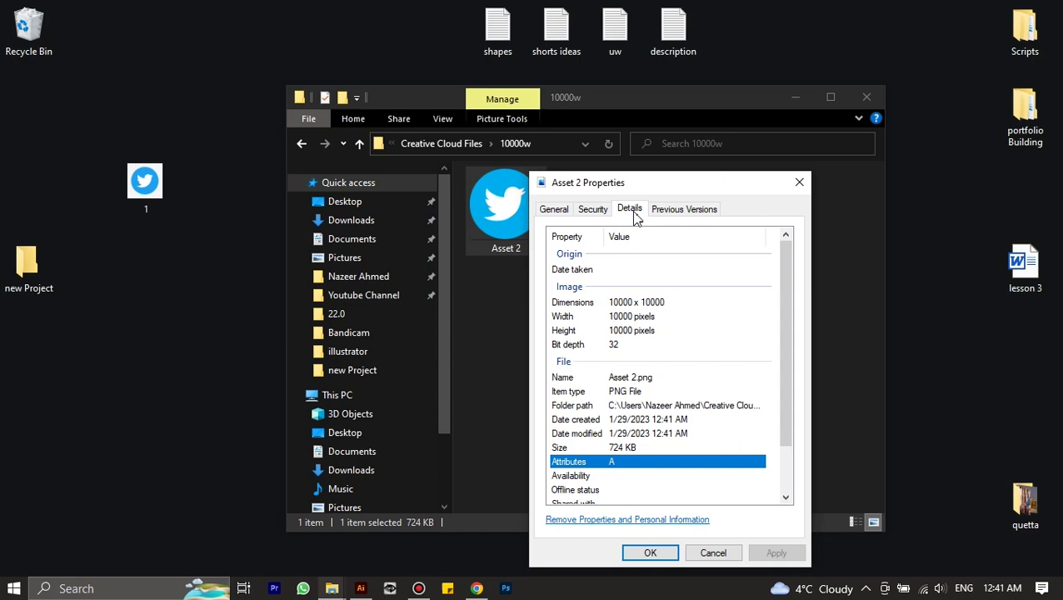